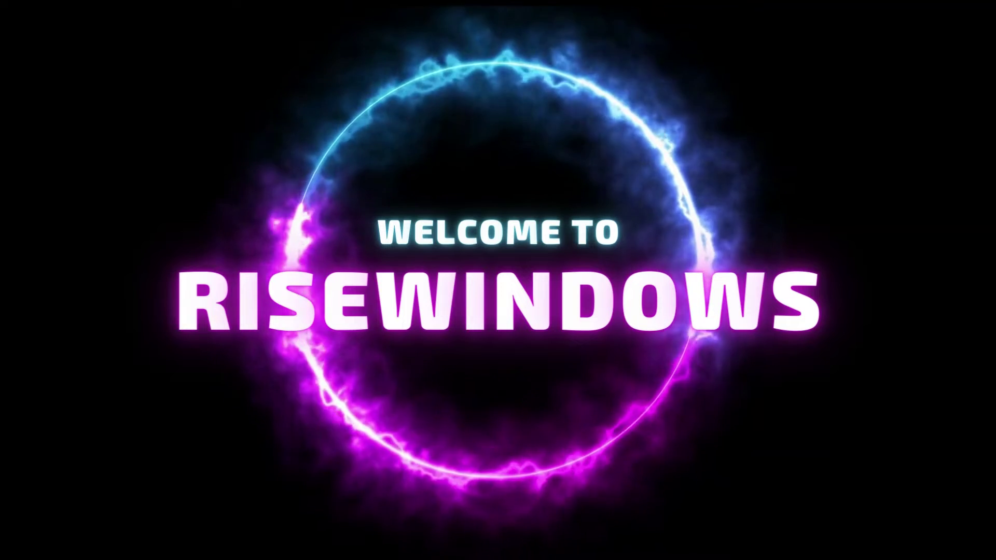
Bring up the desktop's right-click menu and dismiss it without choosing anything
{"action": "right_click", "coordinate": [383, 62]}
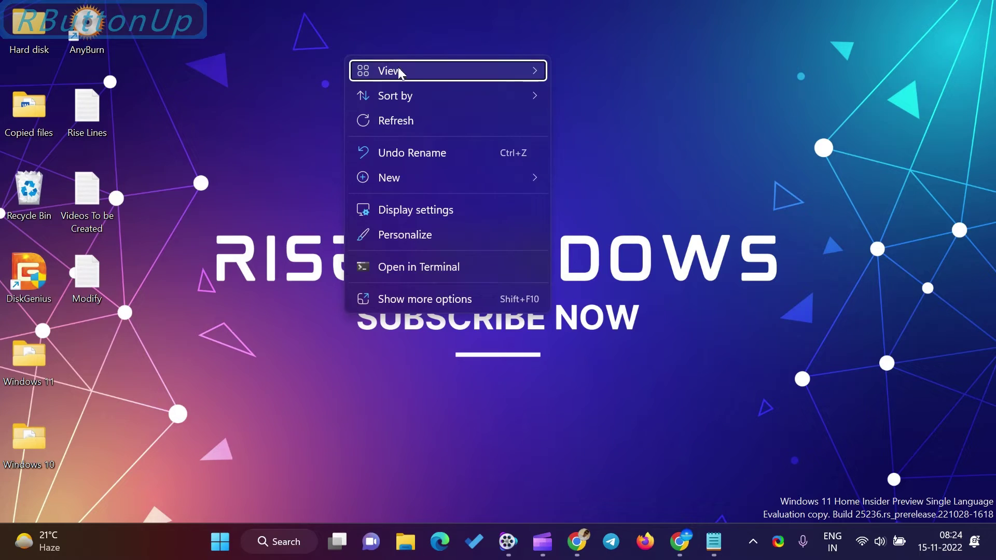
{"action": "left_click", "coordinate": [432, 77]}
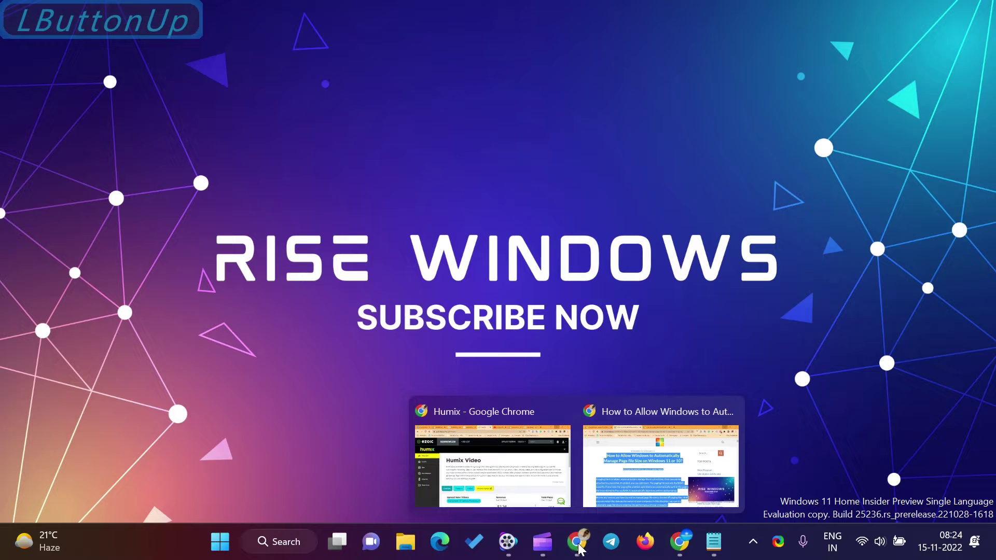
Bring the page file size article forward and close its floating video player
{"action": "left_click", "coordinate": [691, 448]}
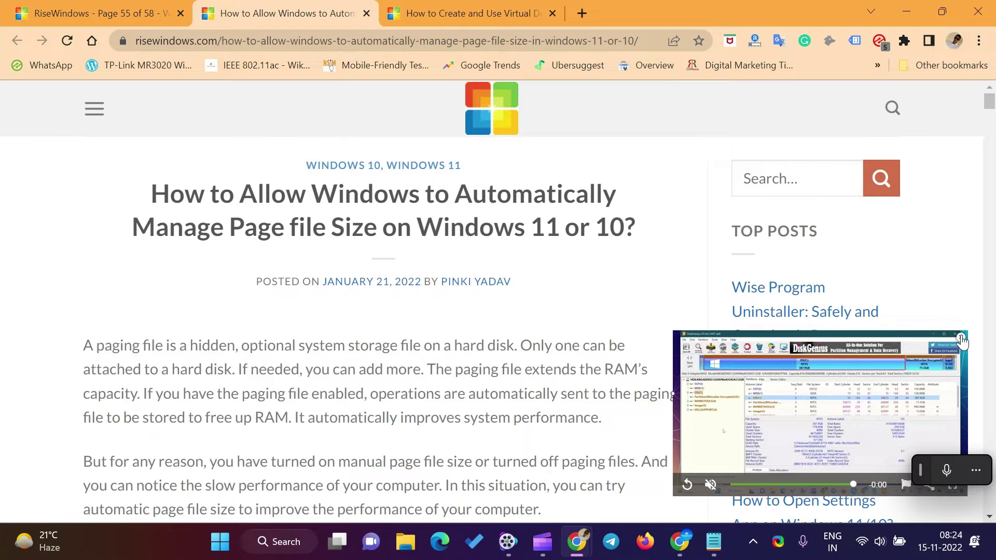
{"action": "left_click", "coordinate": [967, 339]}
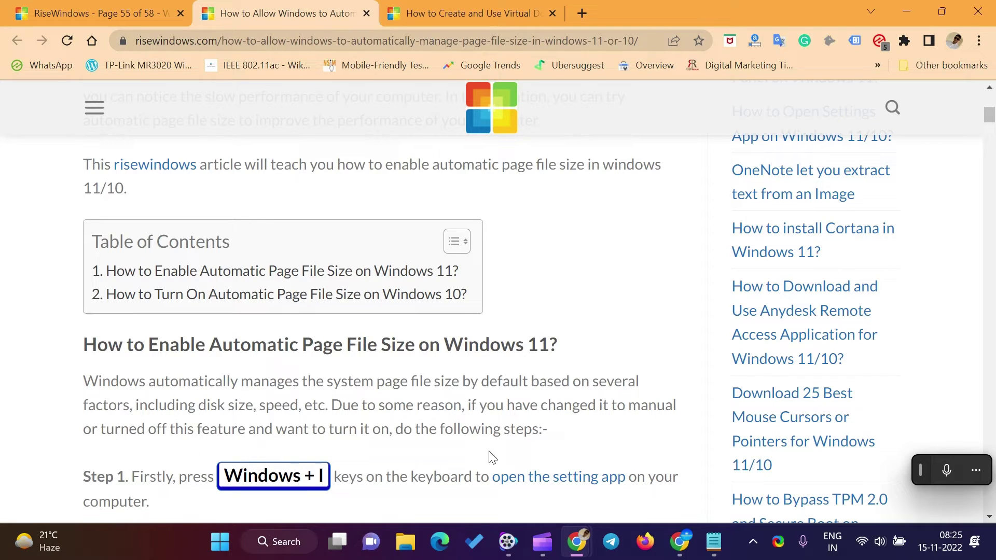
Minimize Chrome and launch Settings on the System page with Windows+I
{"action": "left_click", "coordinate": [916, 8]}
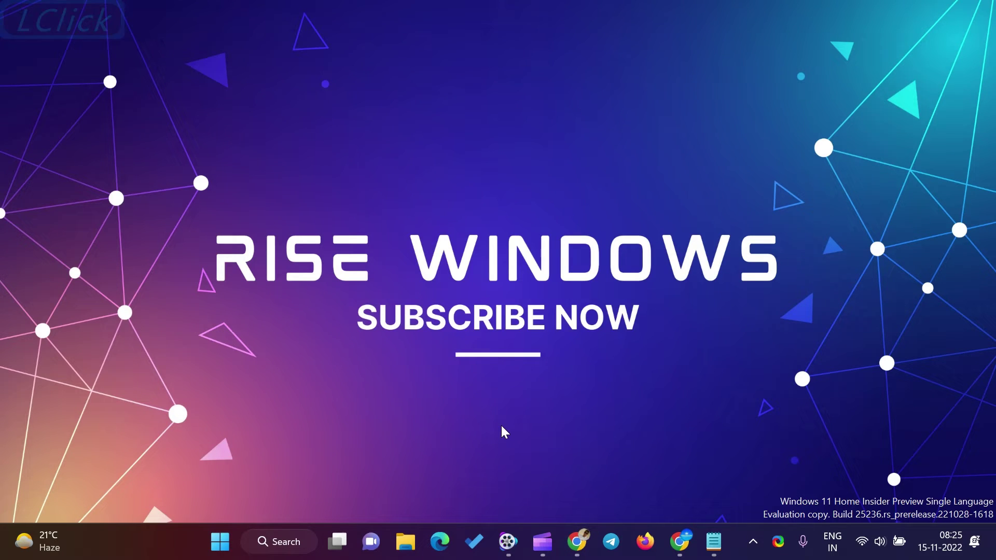
{"action": "key", "text": "super+i"}
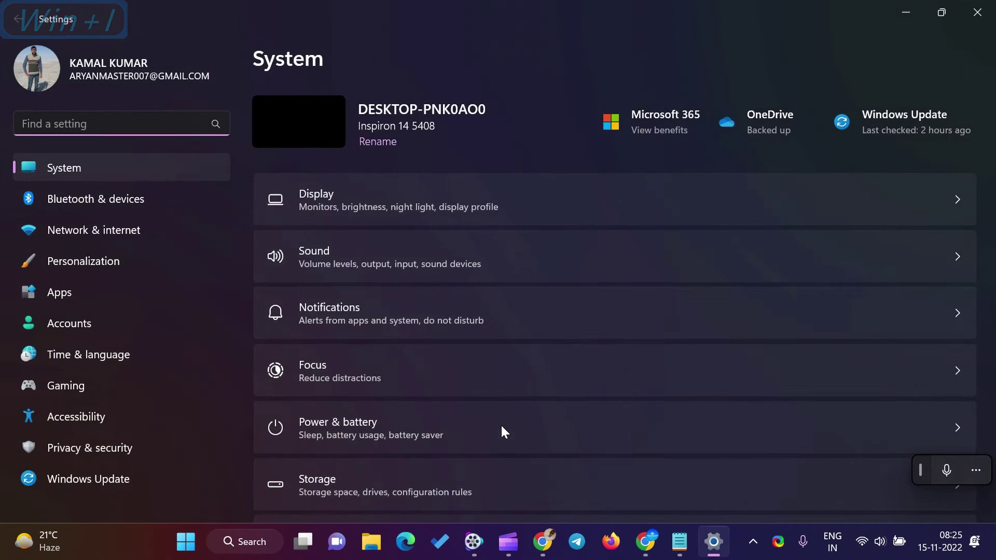